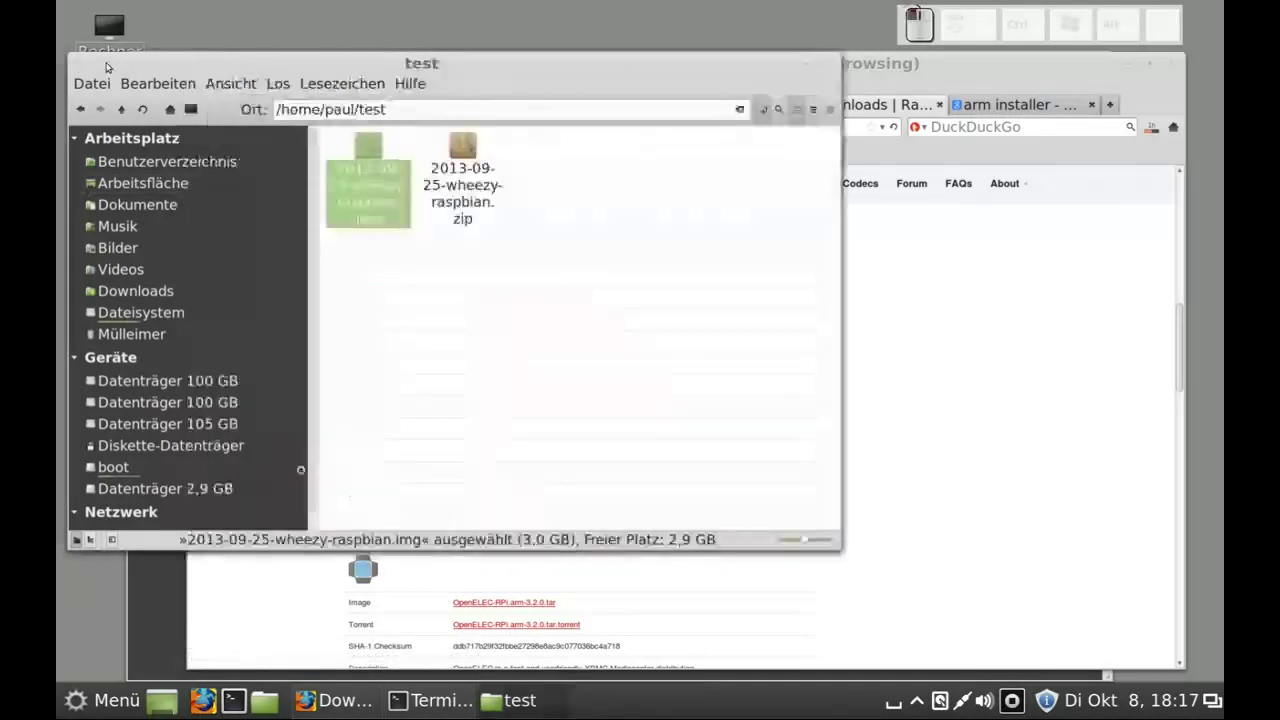
Step: Run sha1sum on the Raspbian zip archive to print its SHA-1 checksum
left_click(449, 216)
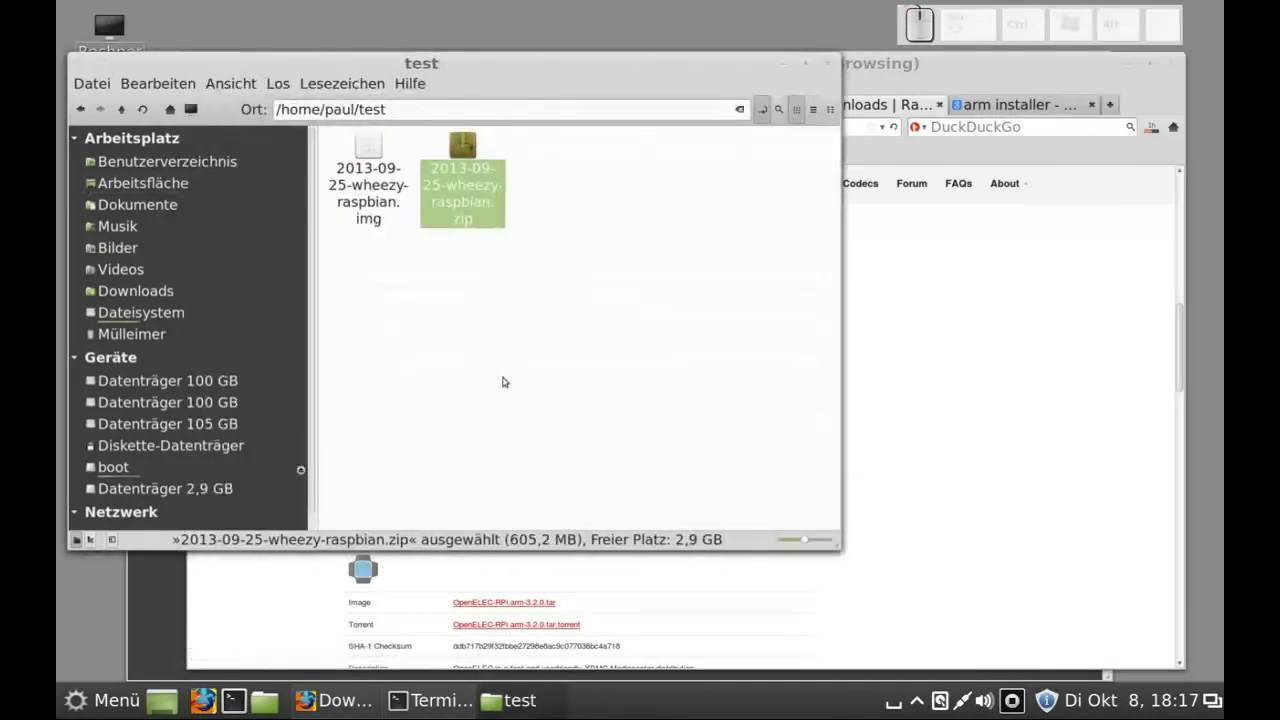
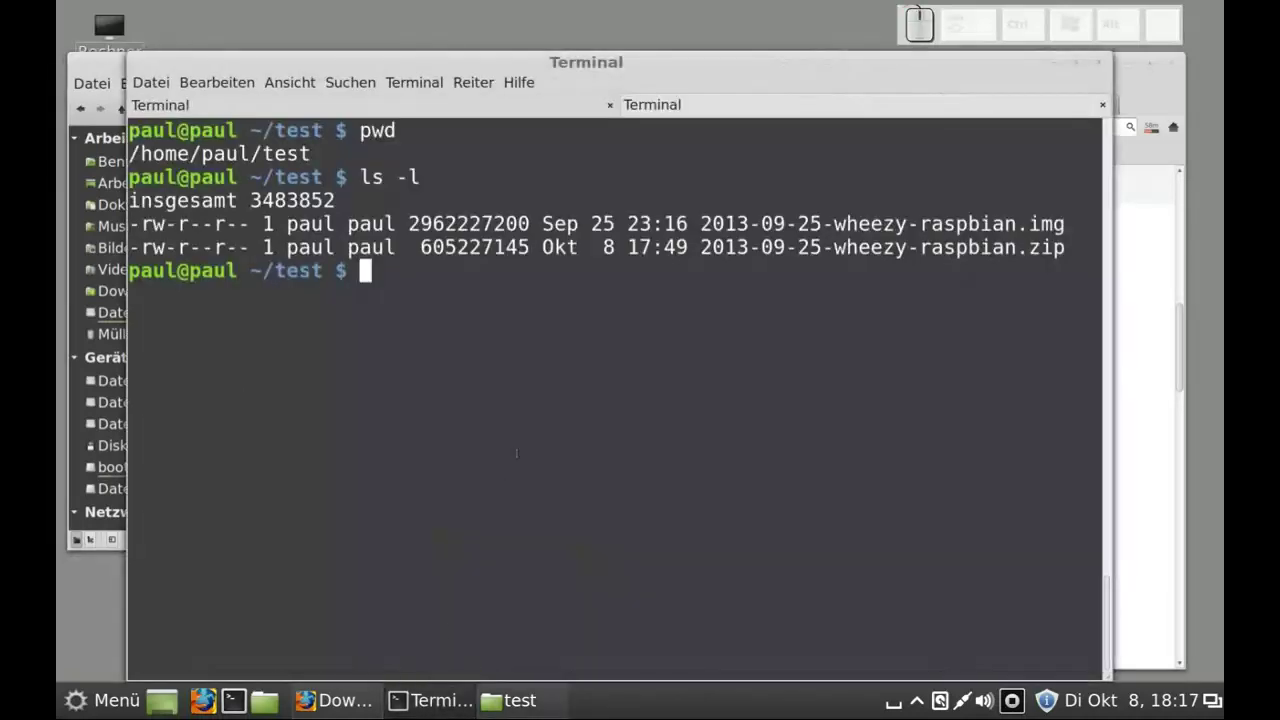
key("s")
key("h")
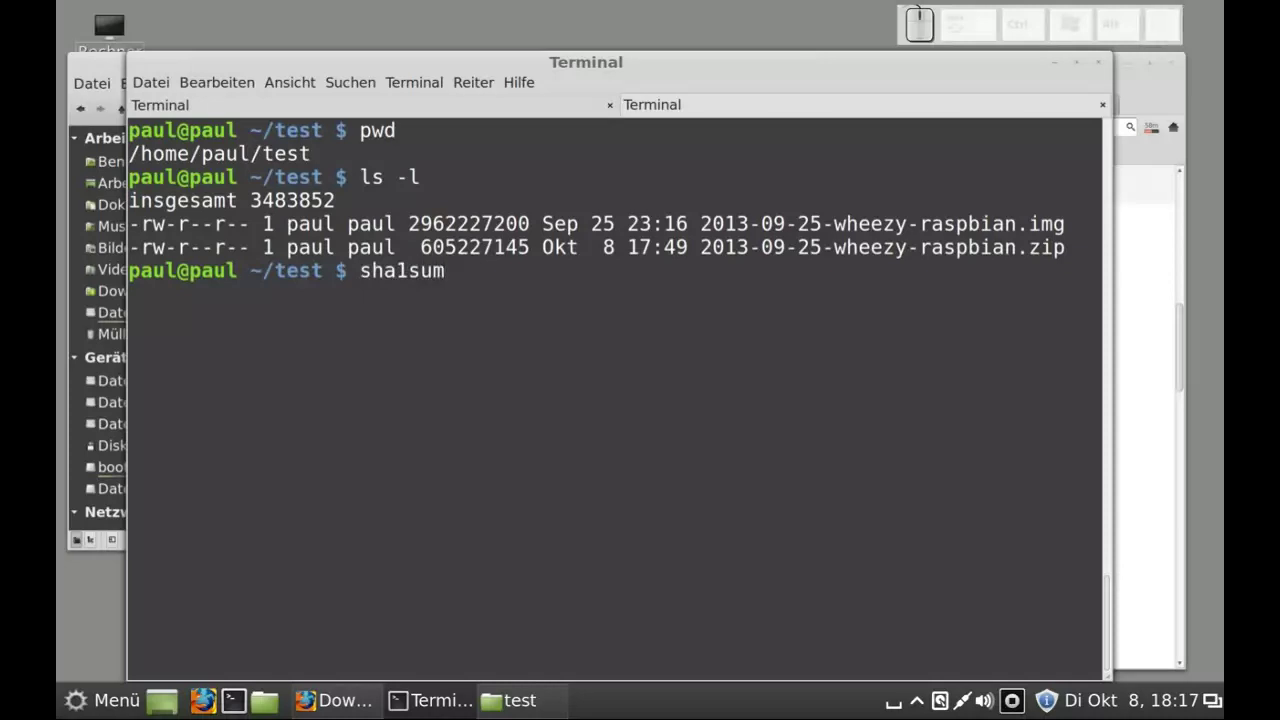
key("space")
key(".")
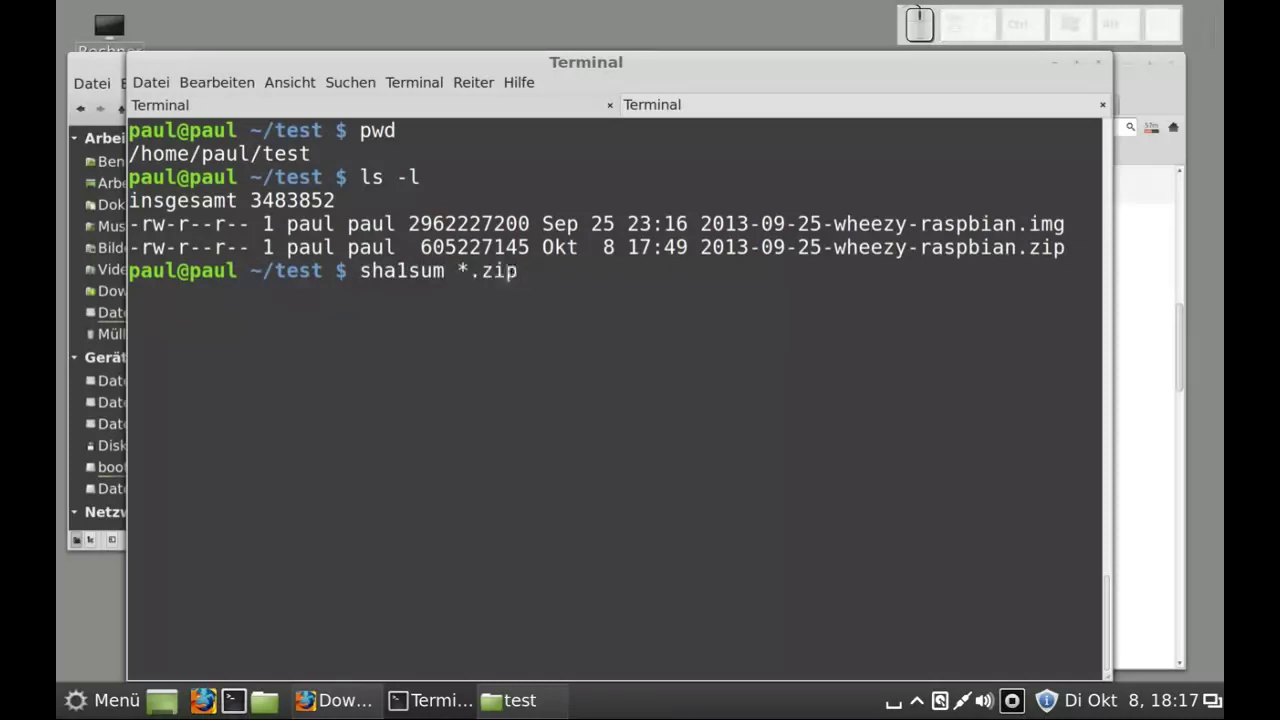
key("Return")
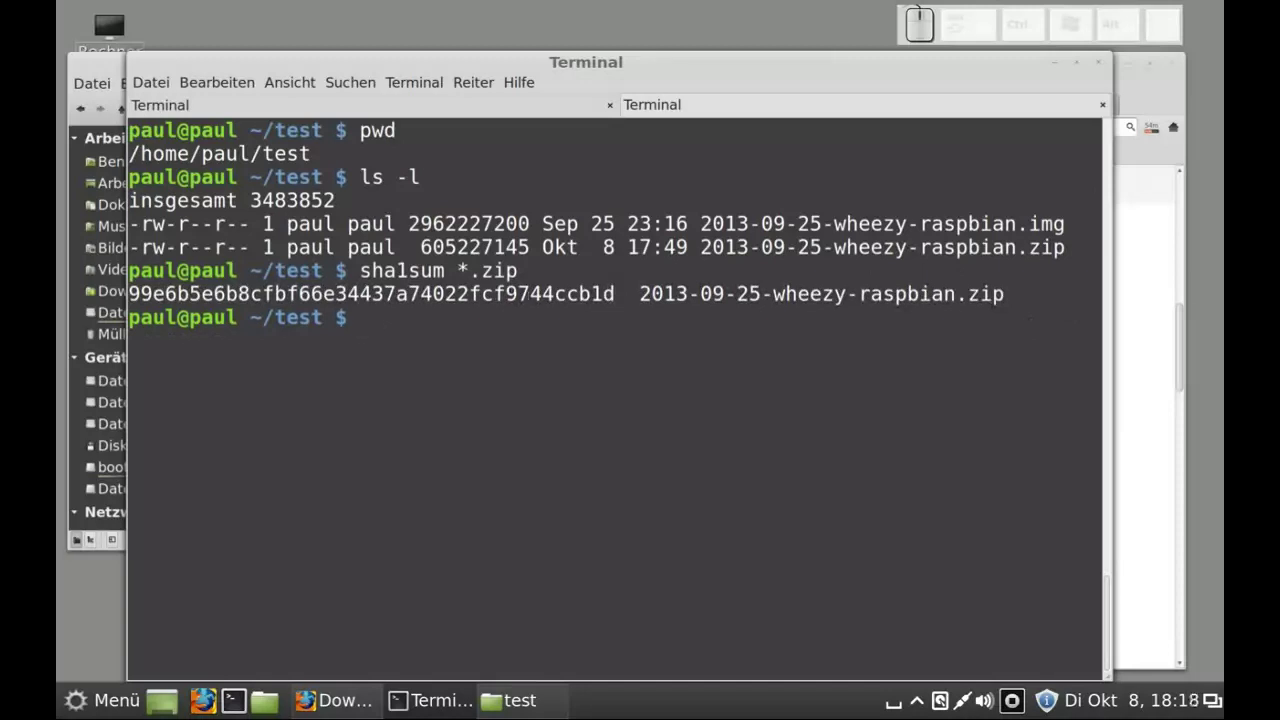
Step: Bring the Raspberry Pi downloads page forward to read Raspbian's published SHA-1 checksum
left_click(1131, 291)
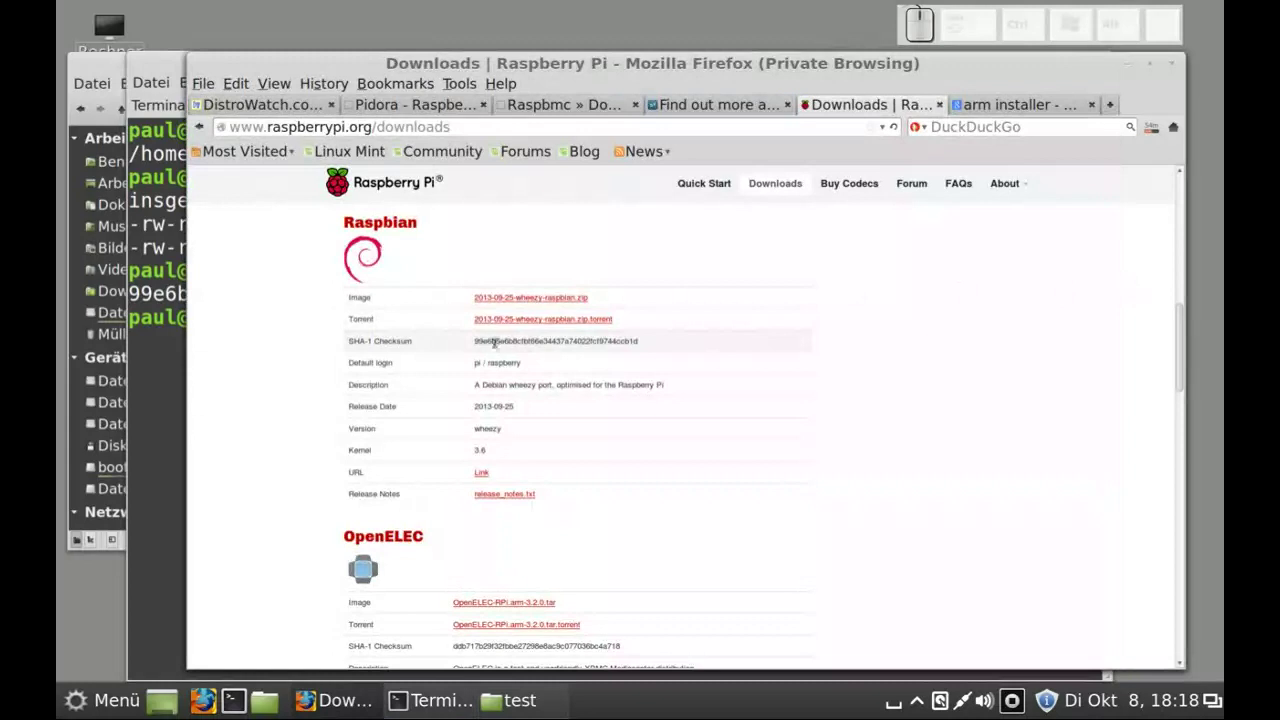
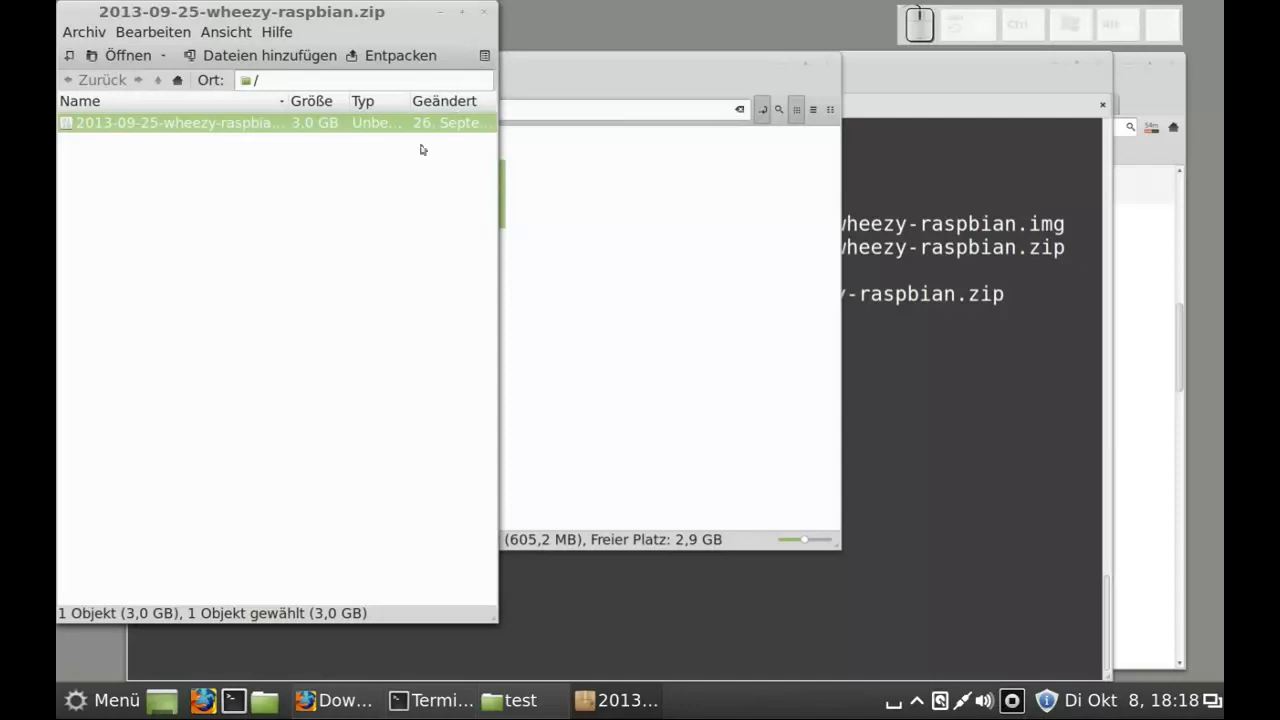
Step: Close Archive Manager and select the extracted Raspbian .img file in the test folder
left_click(483, 19)
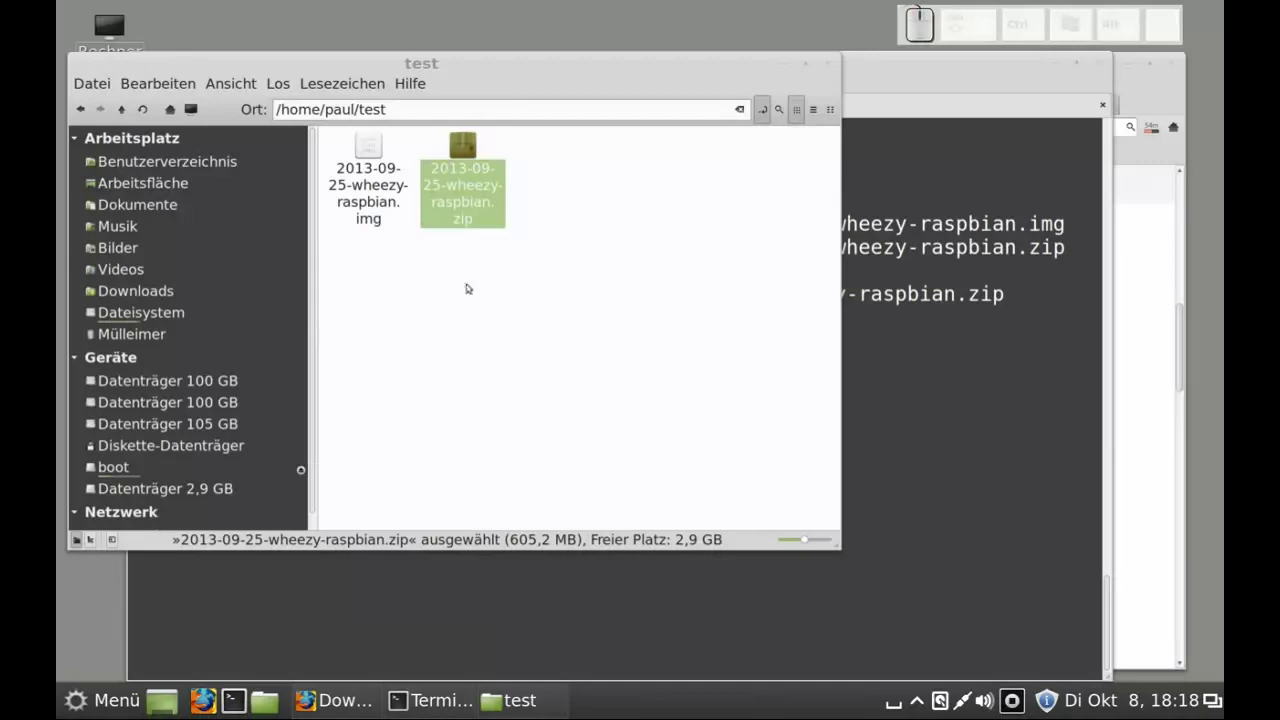
left_click(362, 212)
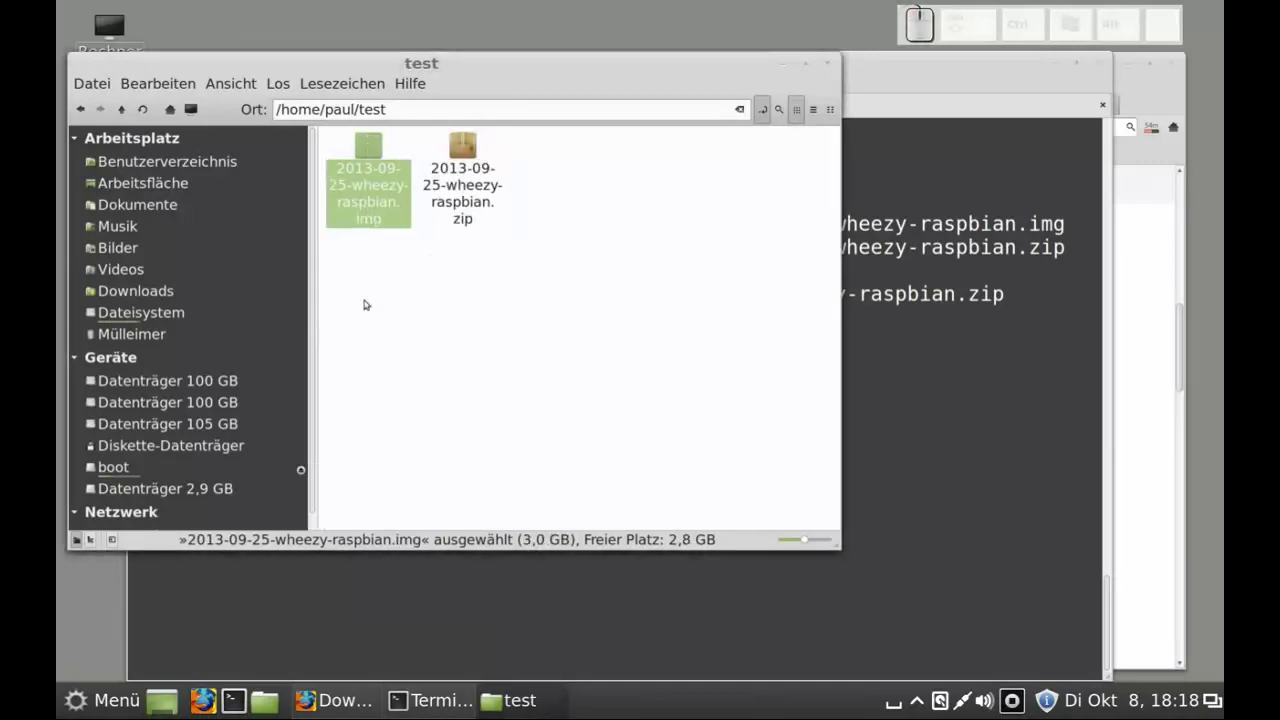
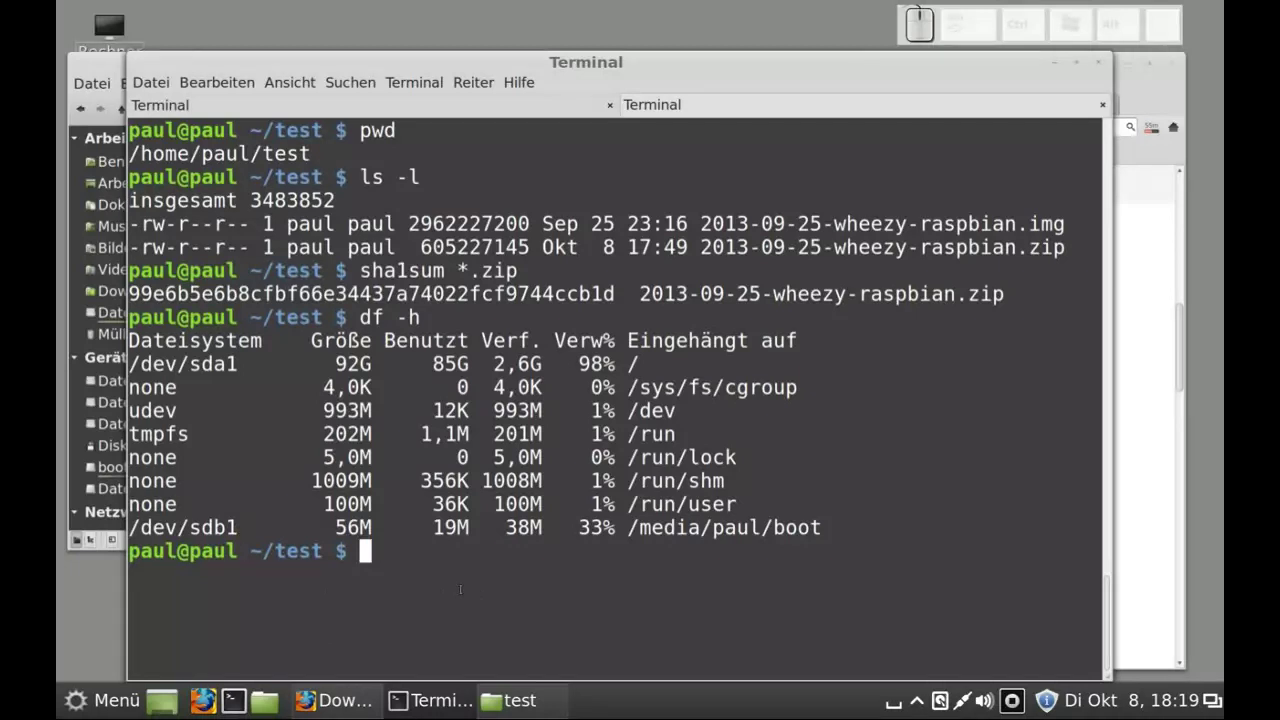
Step: Unmount /dev/sdb1 twice and rerun df -h to confirm it is gone
key("u")
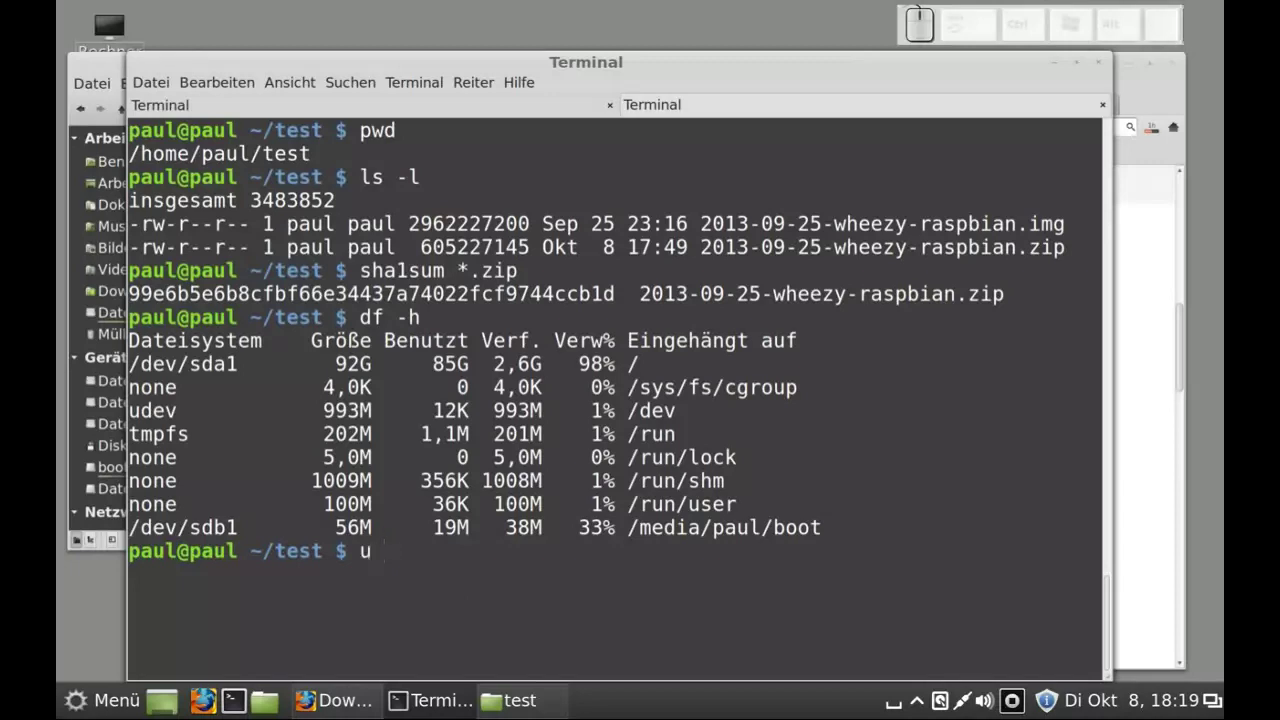
key("t")
key("space")
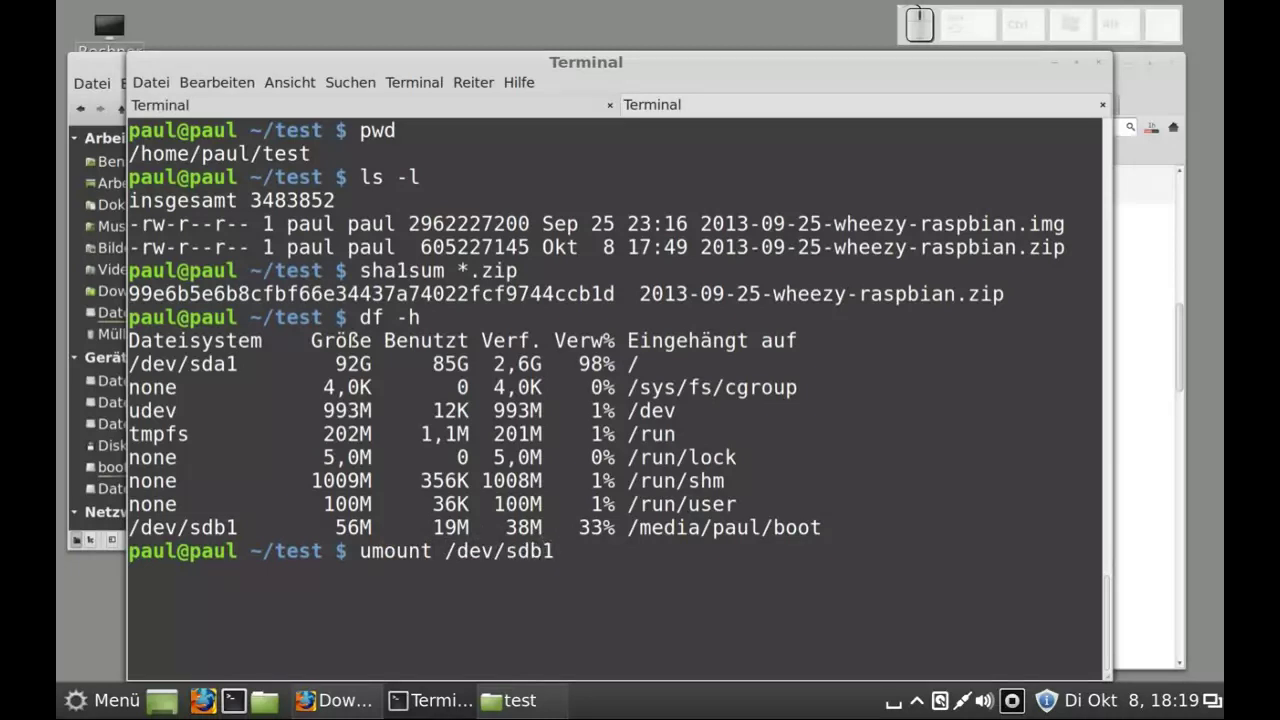
key("Return")
key("Up")
key("Return")
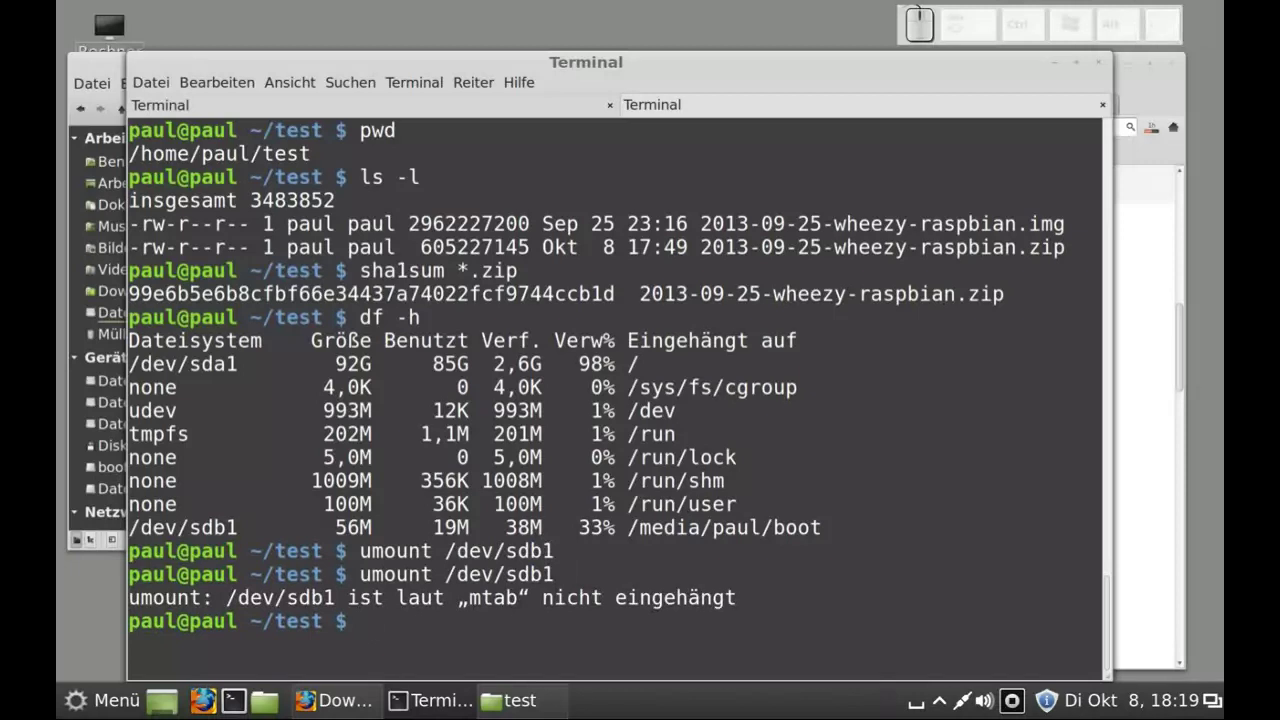
key("Up")
key("Return")
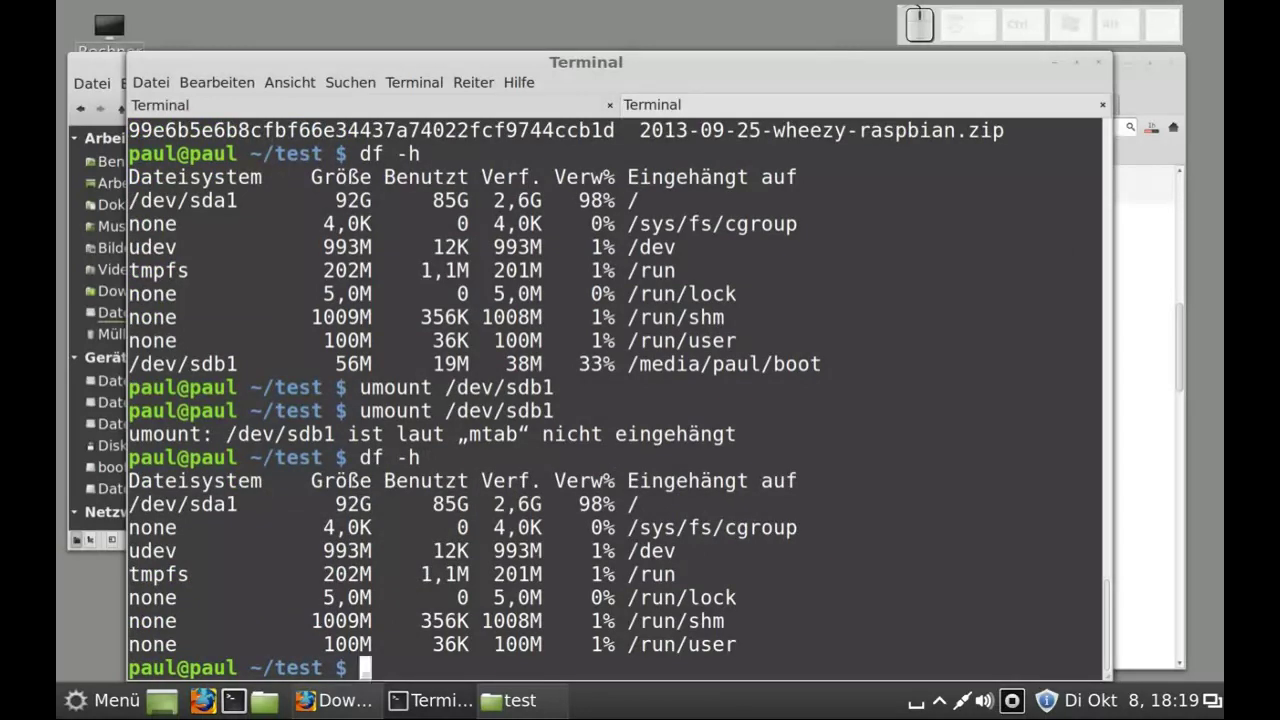
Step: List all disks with sudo fdisk -l, showing /dev/sdb as the 3965 MB SD card
key("o")
key("space")
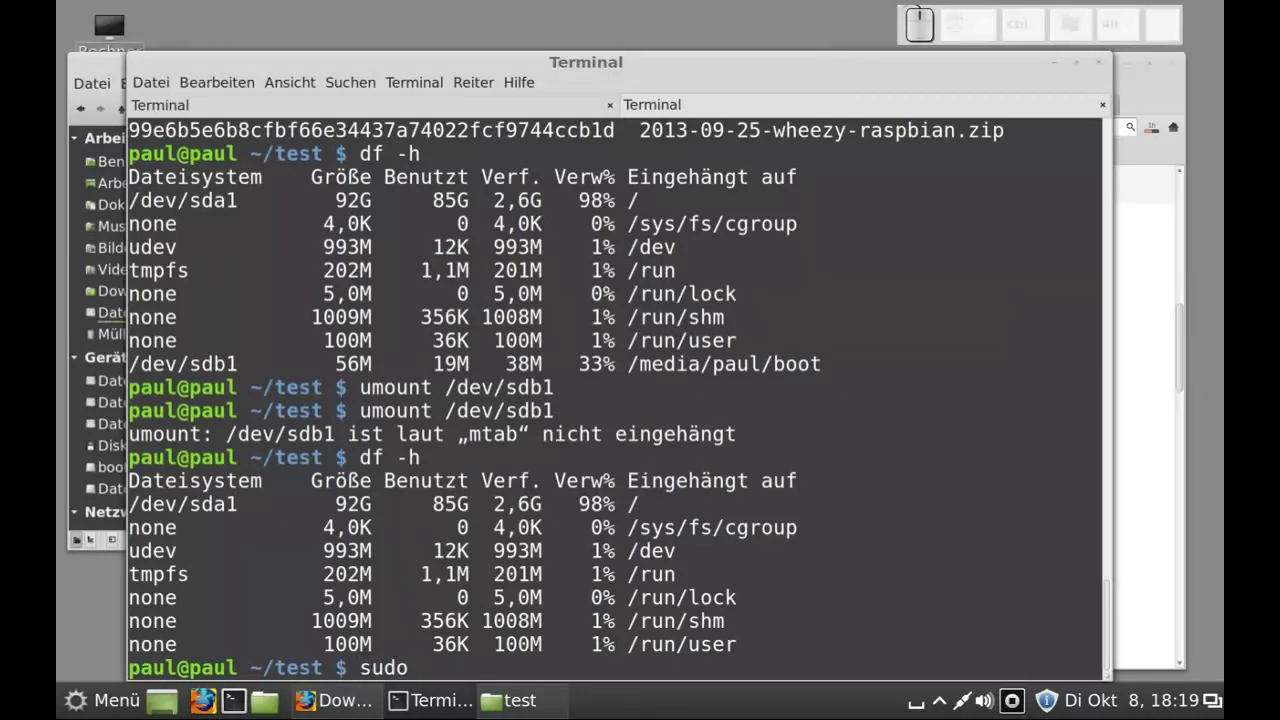
key("space")
key("Return")
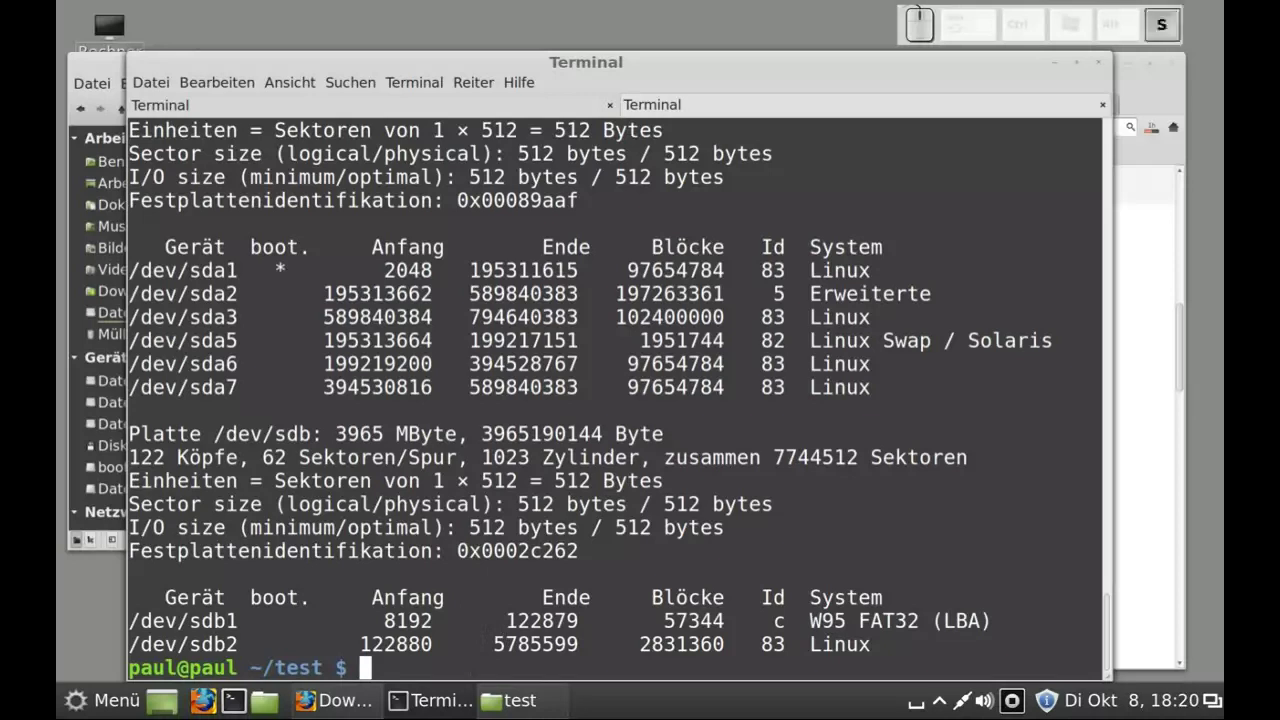
Step: Run sudo dd bs=1M with the wheezy-raspbian.img as input and /dev/sdb as output
key("o")
key("space")
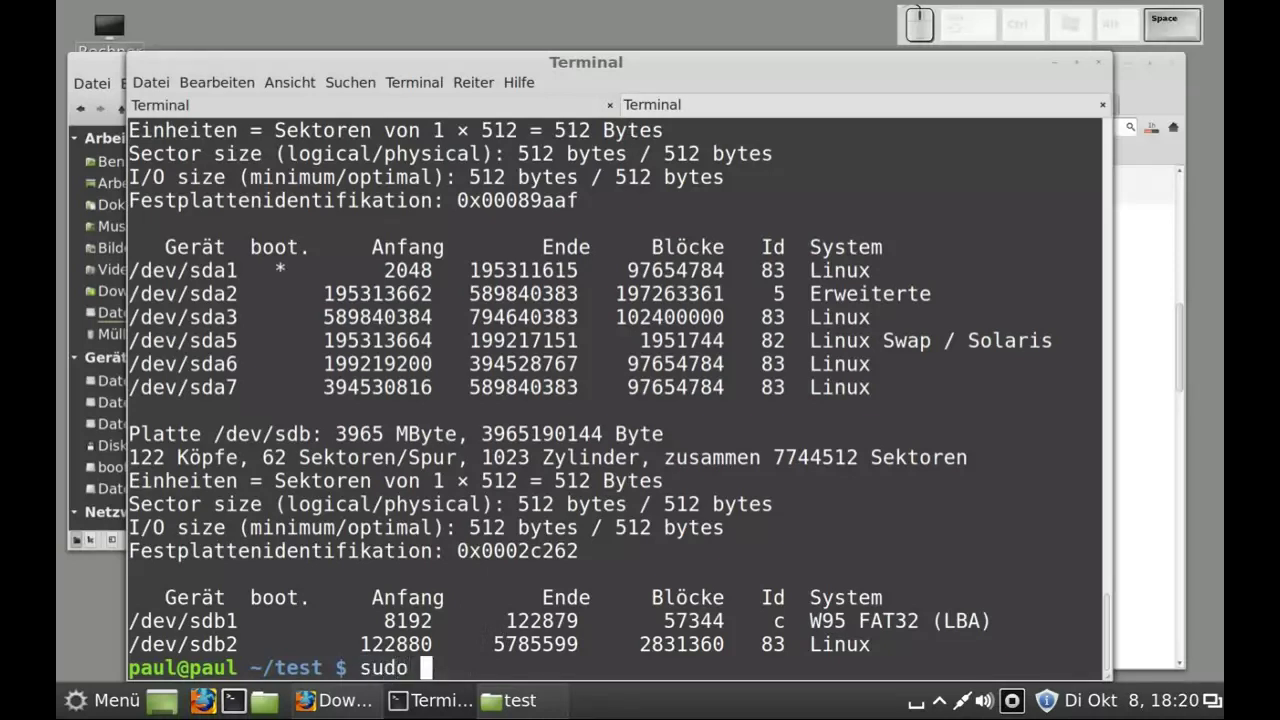
key("d")
key("space")
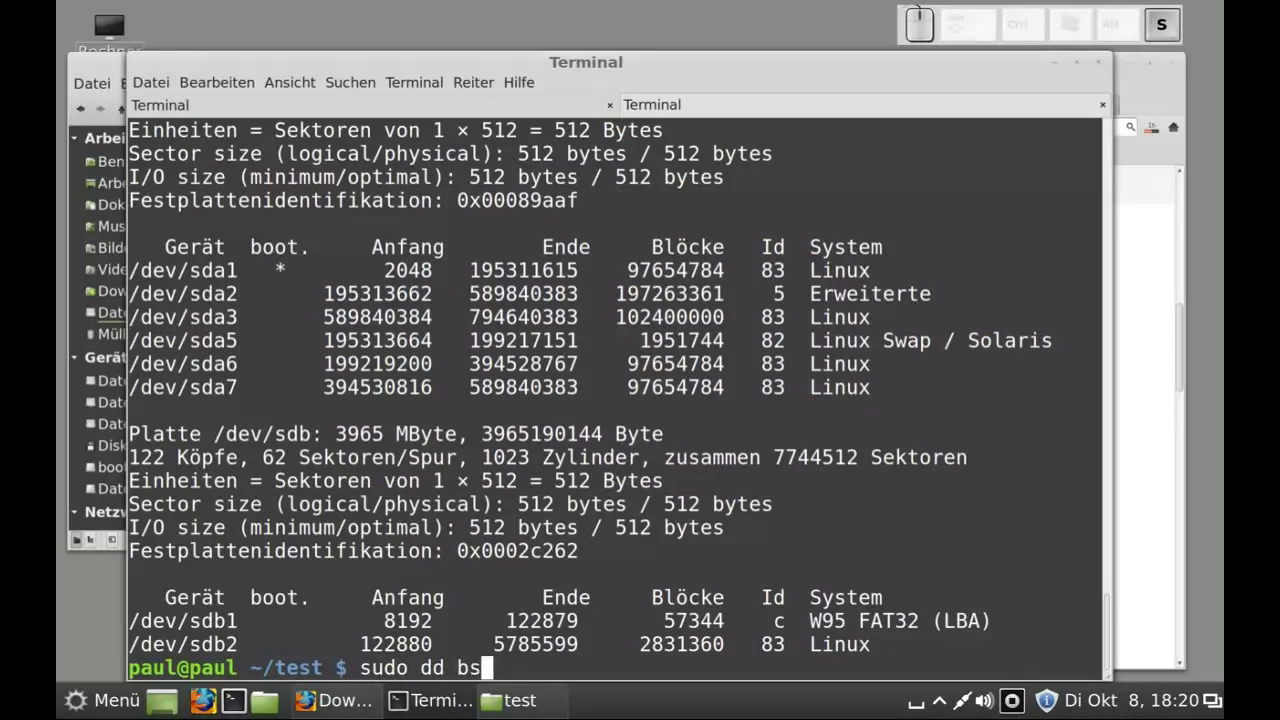
key("shift+0")
key("shift+1")
key("shift+n")
key("BackSpace")
key("shift+m")
key("space")
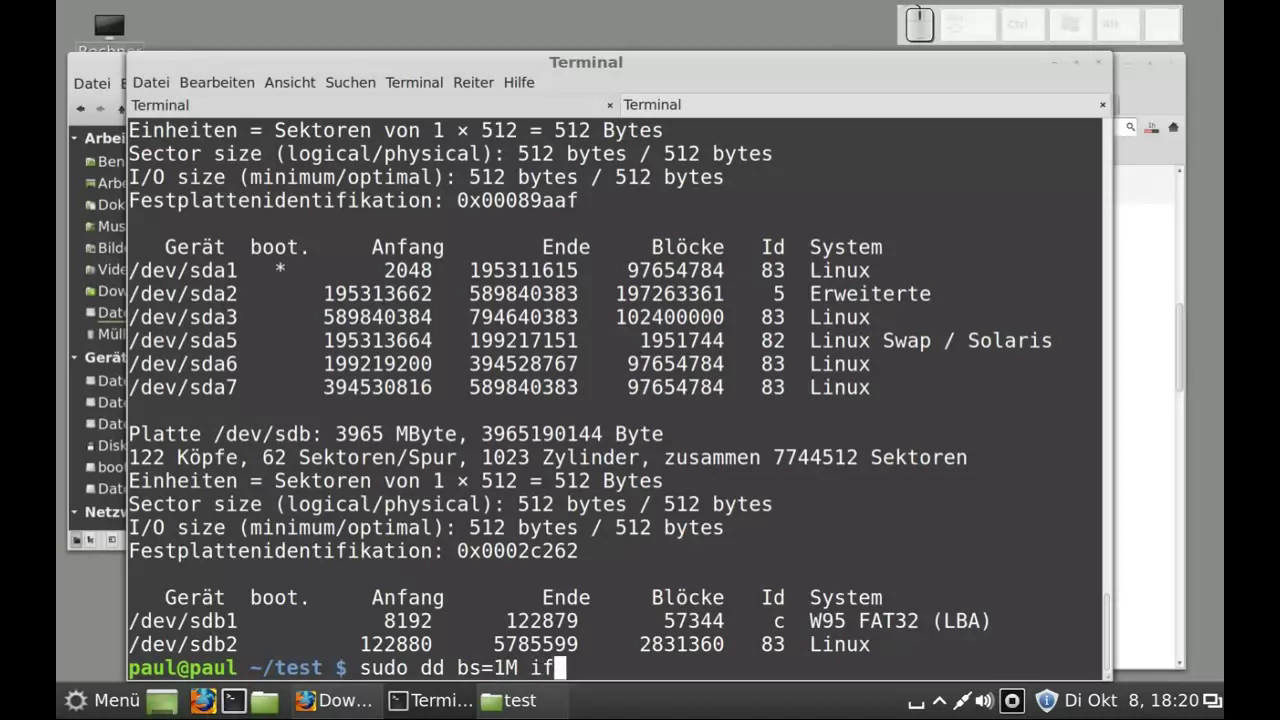
key("shift+0")
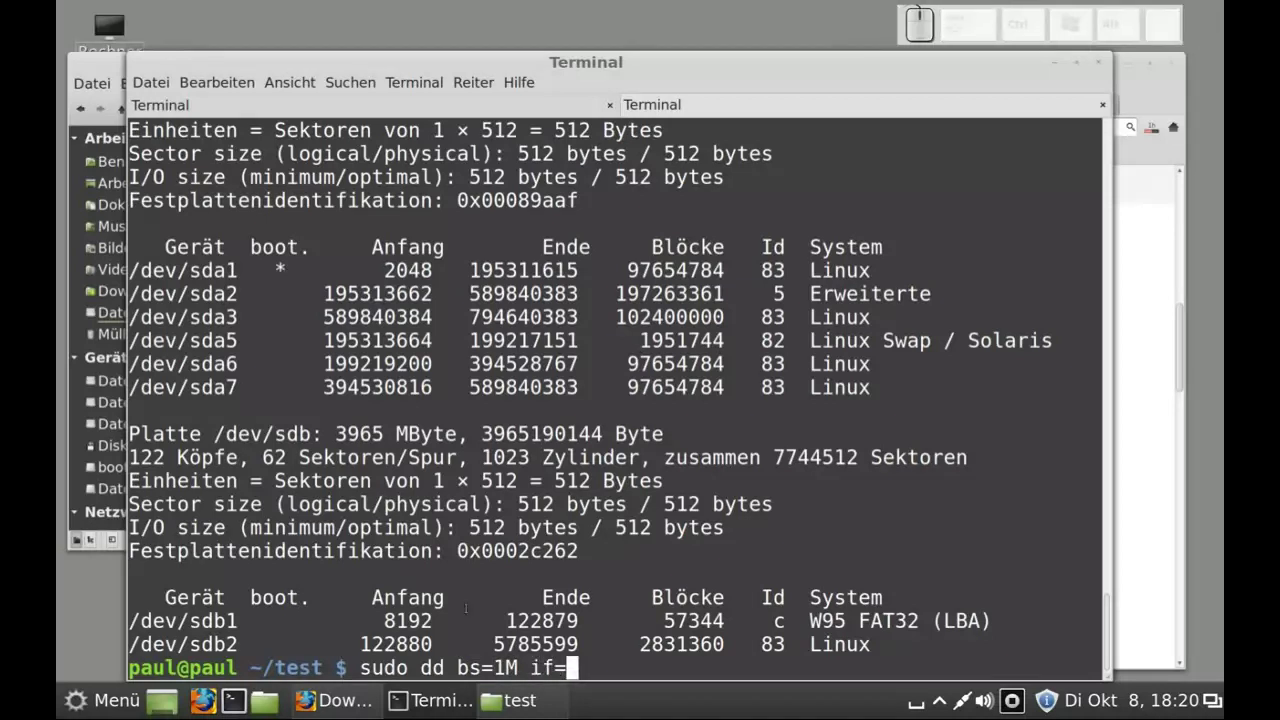
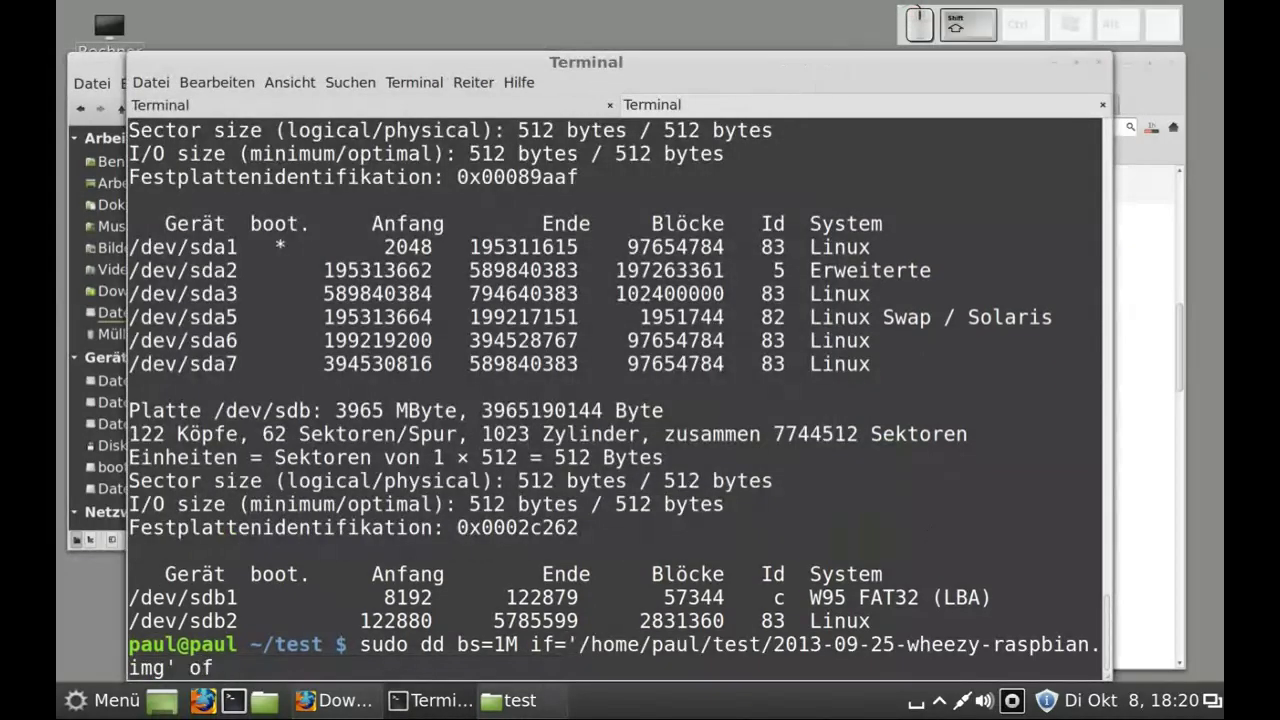
key("shift+o")
key("shift+7")
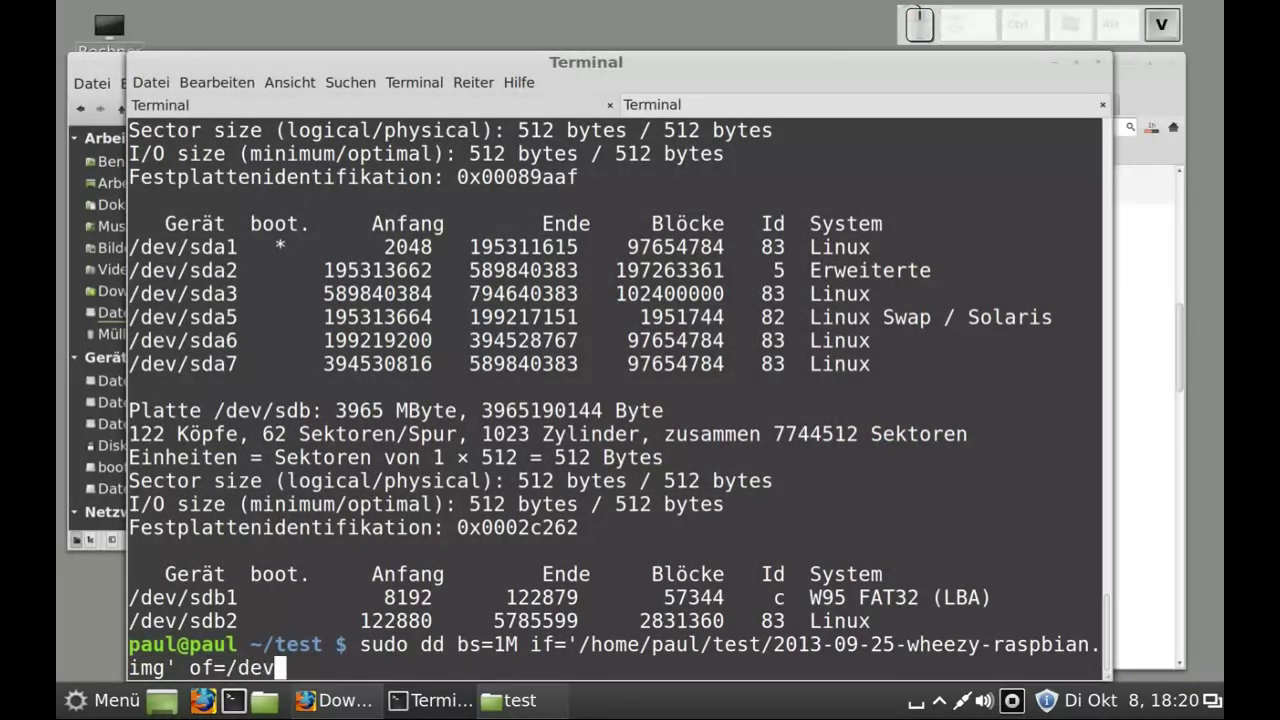
key("shift+7")
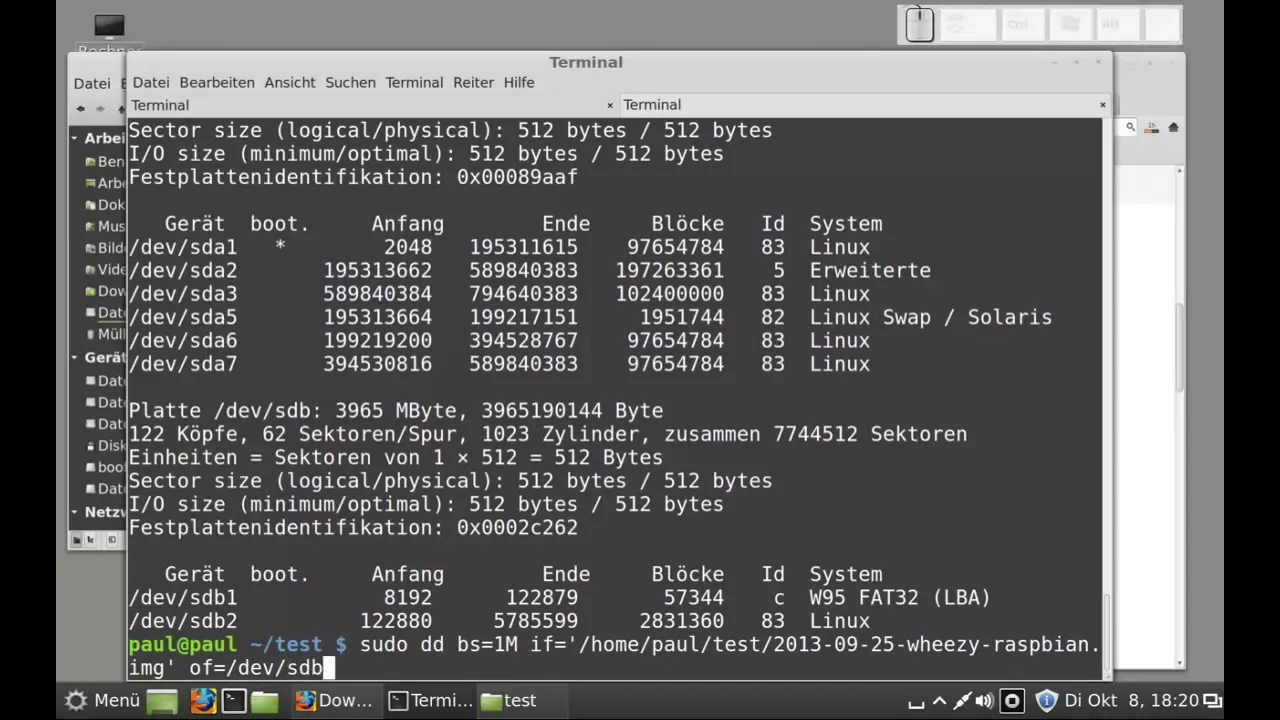
key("Return")
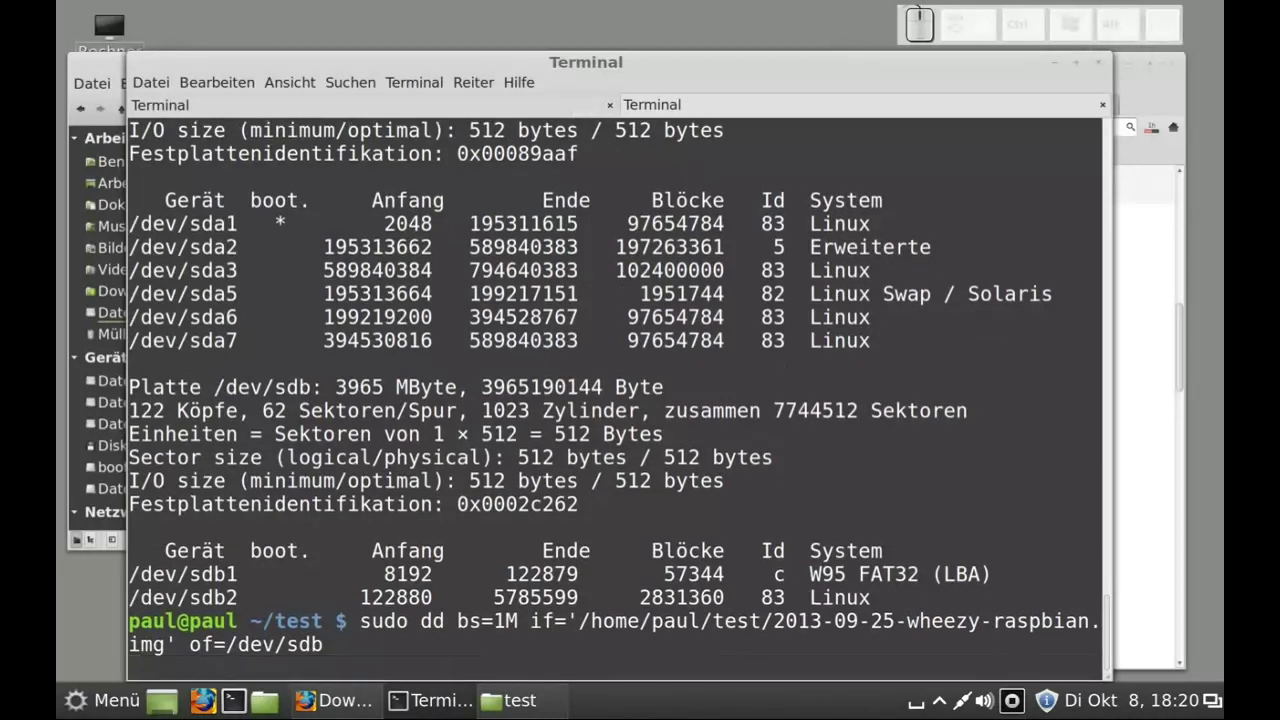